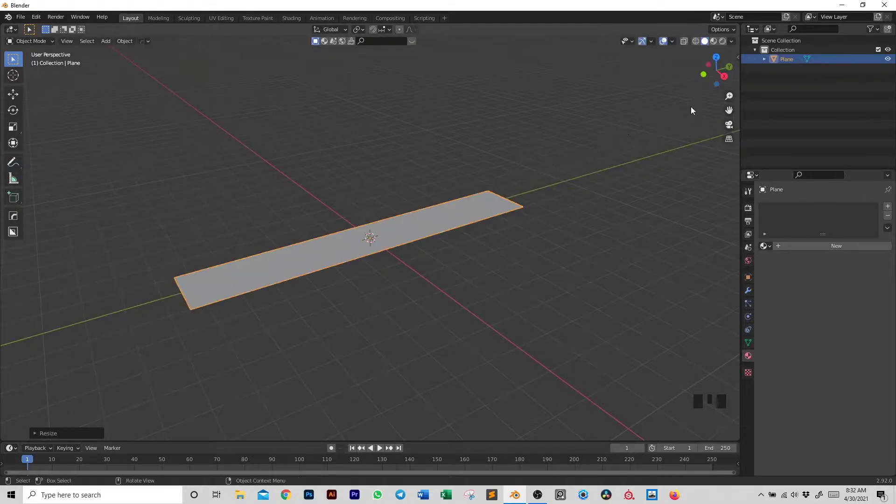
Scale the thin plane up along the X axis into a long rectangular floor surface.
key(s)
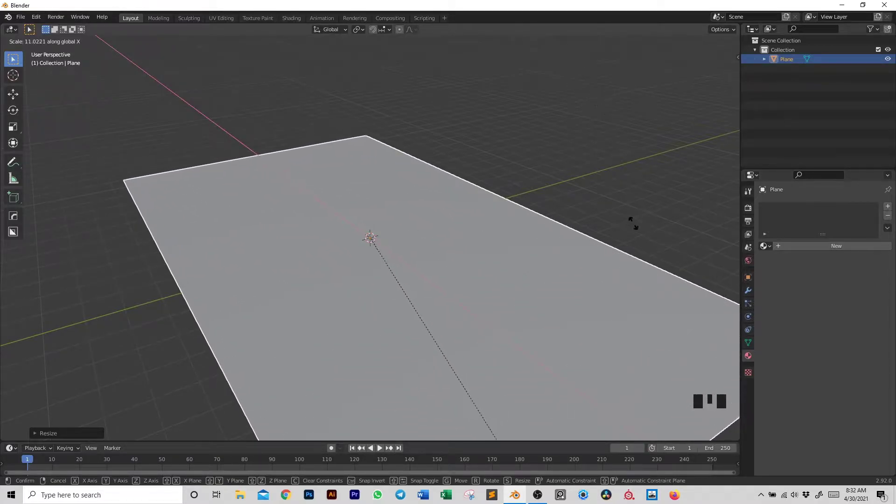
scroll(down, 3)
drag(619, 309, 552, 312)
scroll(up, 3)
drag(539, 302, 551, 265)
scroll(up, 3)
drag(545, 272, 487, 247)
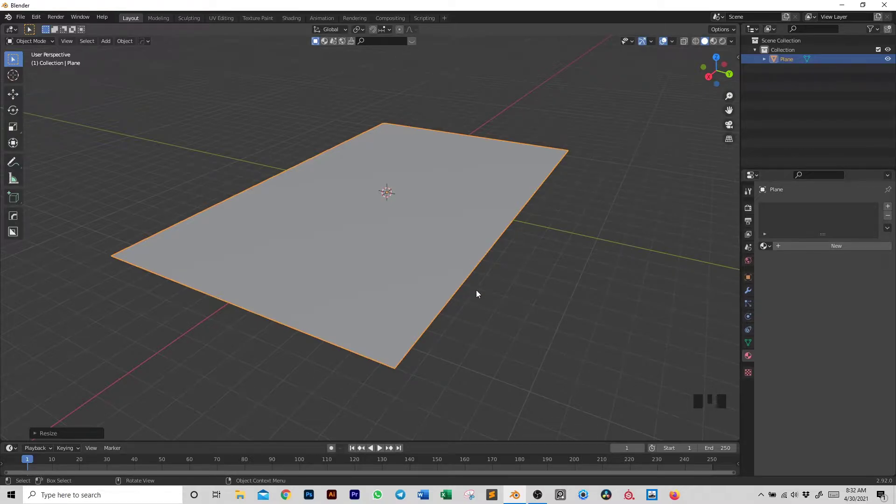
Enter Edit Mode on the plane and start a loop cut across its middle.
key(Tab)
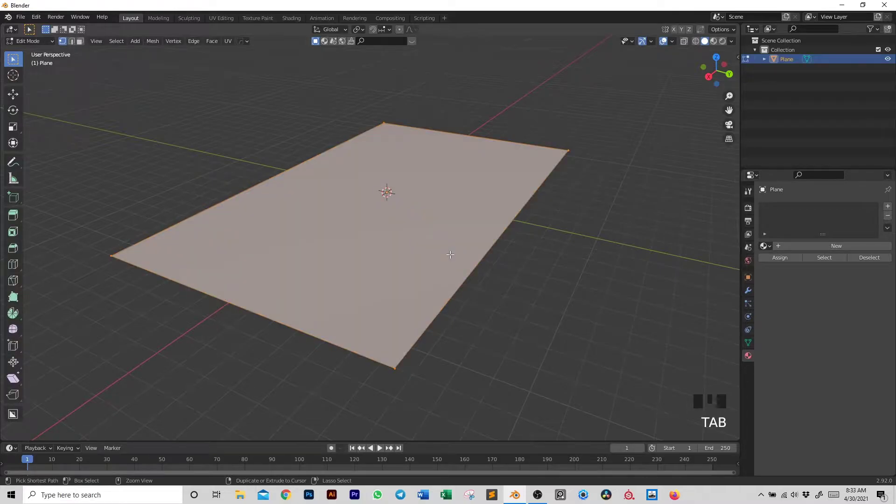
key(ctrl+r)
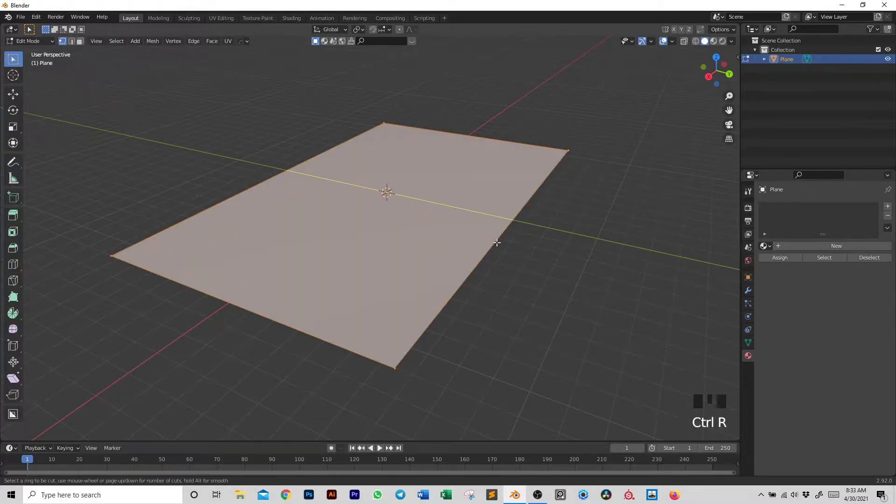
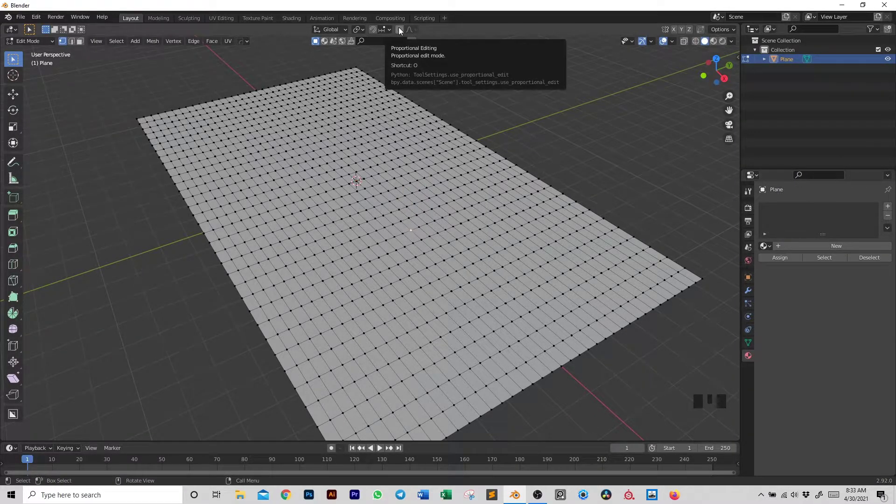
Enable proportional editing with Smooth falloff from the viewport header.
click(401, 32)
click(401, 32)
double_click(402, 31)
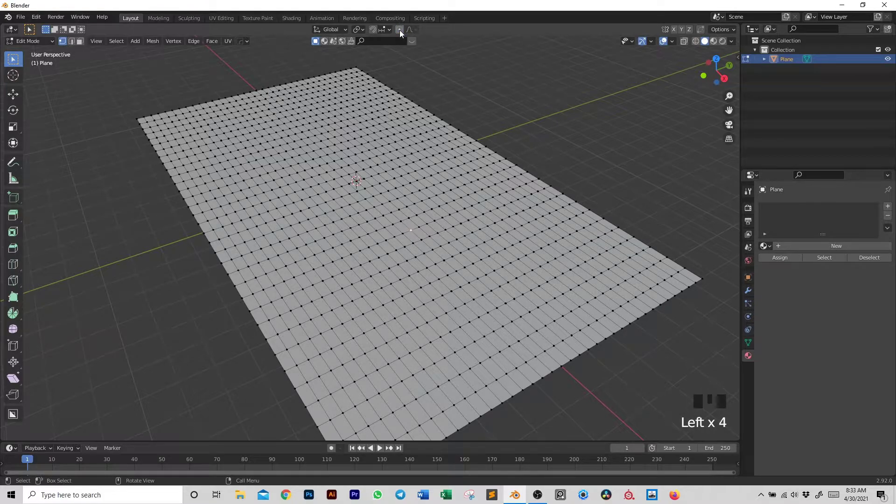
key(o)
key(o)
key(o)
Select a vertex near the plane centre, test a smooth-falloff move, and cancel it.
click(402, 32)
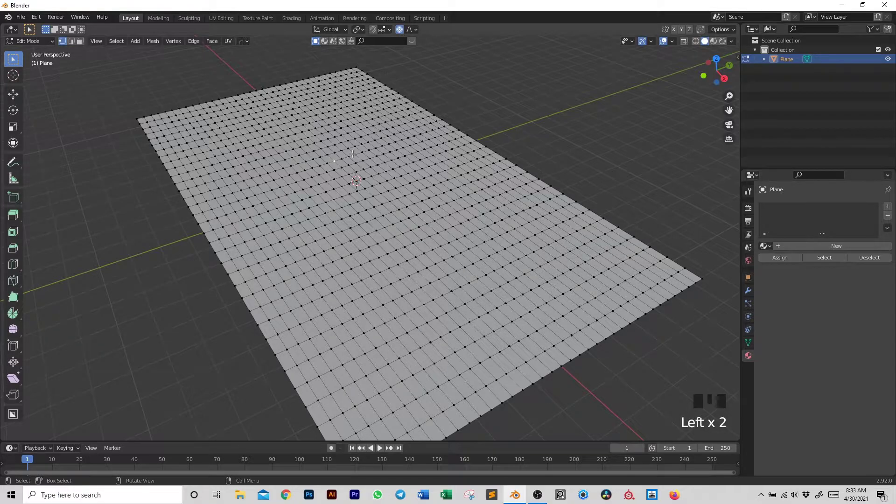
click(350, 151)
key(g)
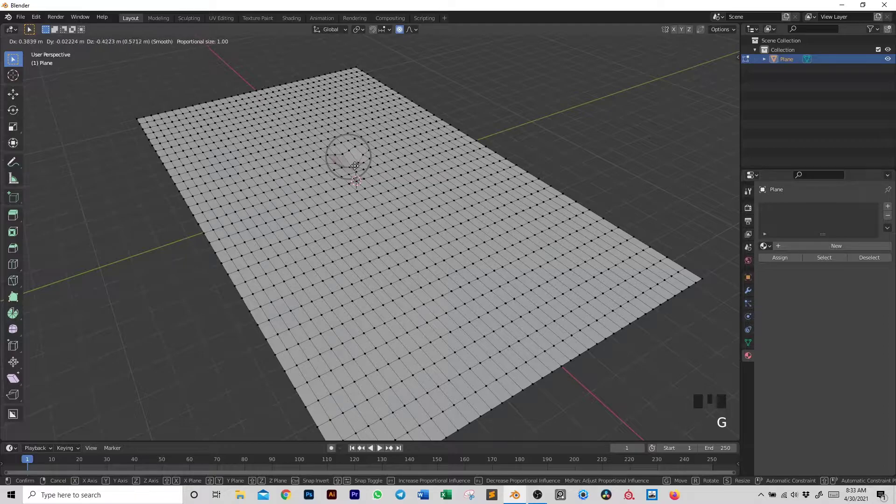
right_click(353, 145)
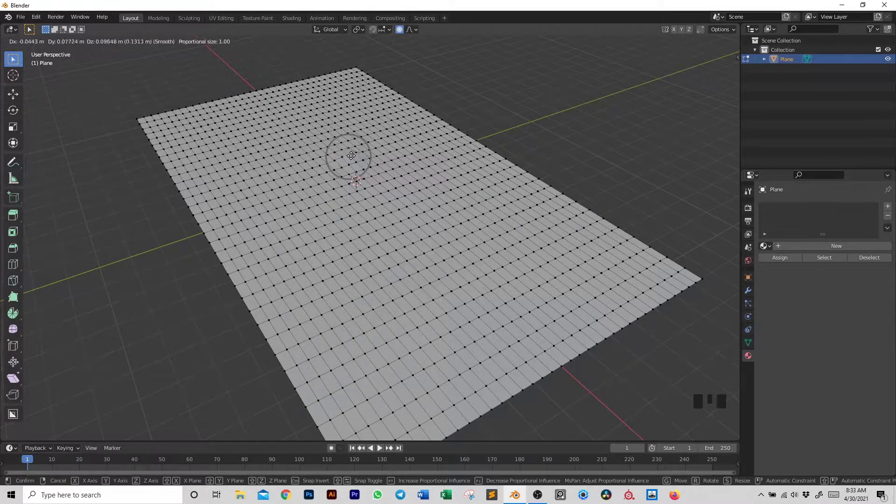
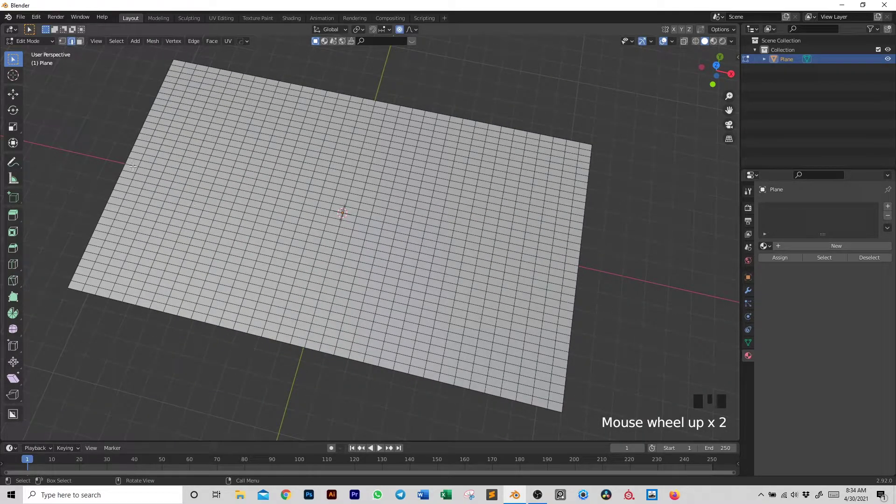
Raise a row of faces with smooth falloff into a curved valley, then inspect it in Object Mode.
click(132, 162)
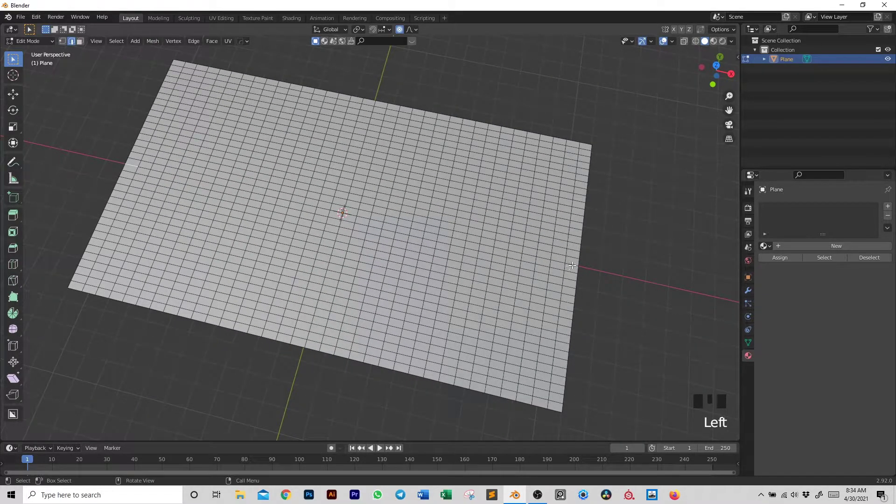
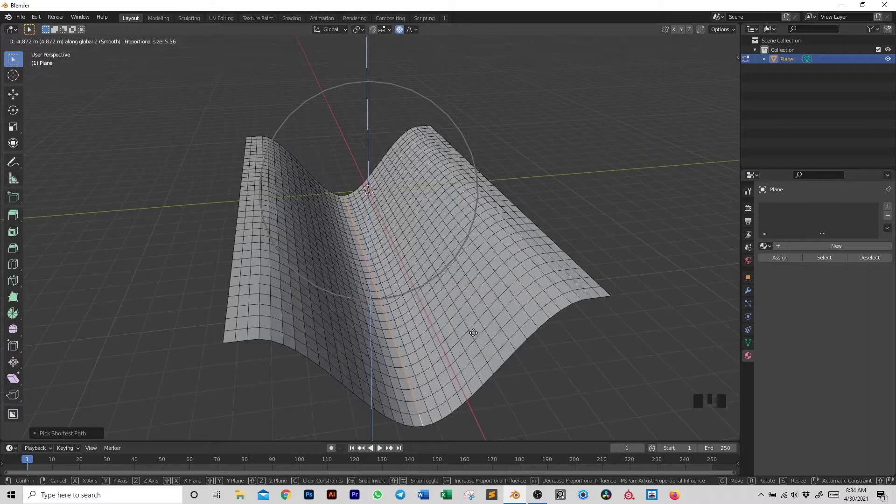
key(Tab)
drag(462, 302, 462, 289)
scroll(up, 3)
drag(437, 279, 431, 269)
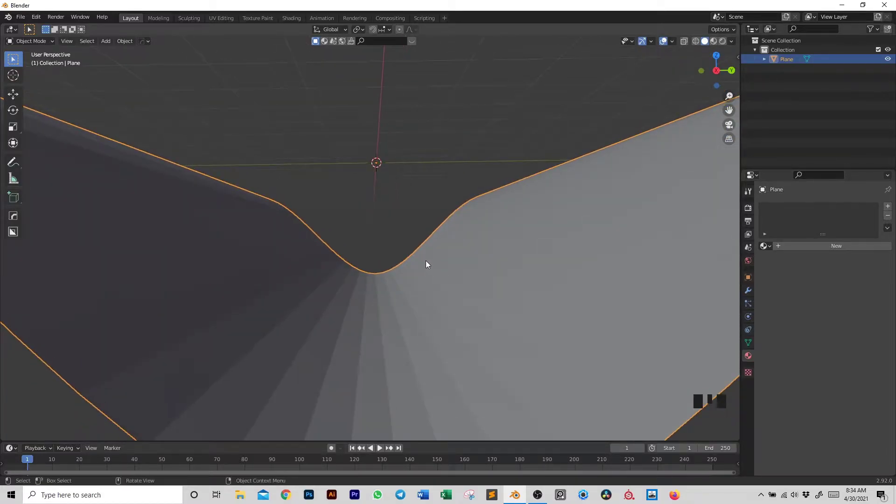
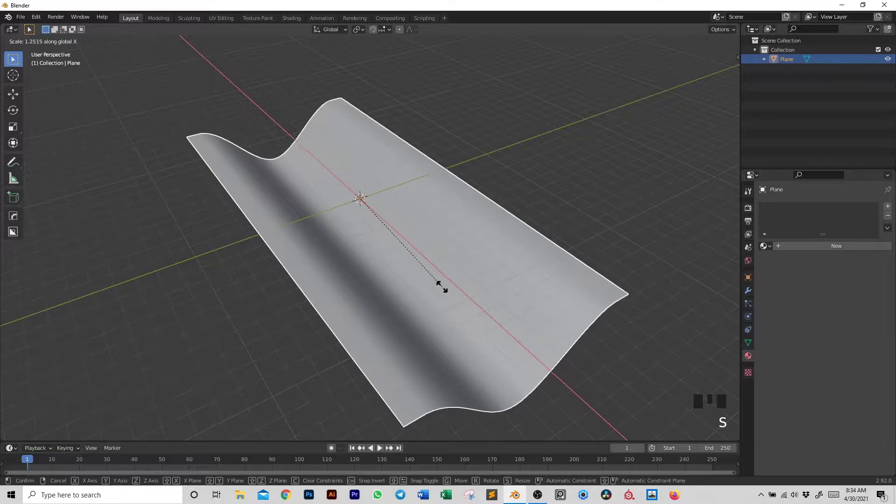
Stretch the curved plane further along X and add a camera at the valley's centre.
drag(433, 259, 395, 237)
scroll(up, 3)
drag(395, 236, 393, 211)
key(shift+a)
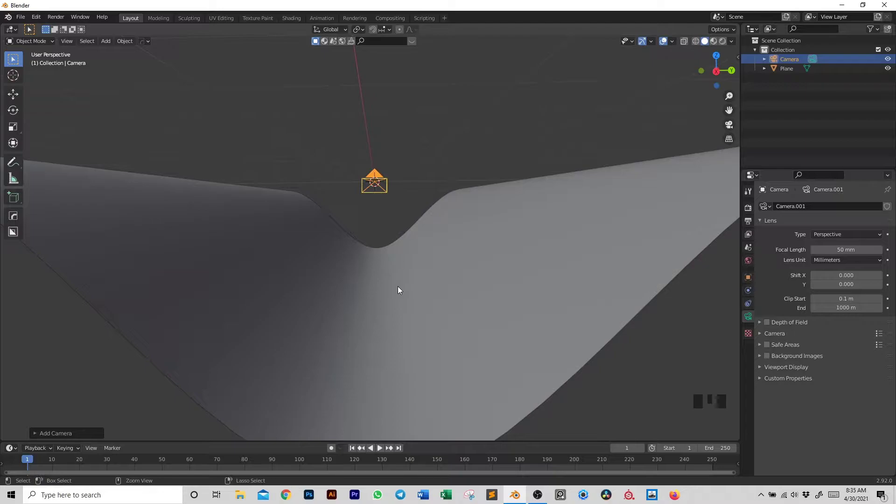
Align the camera to the current view and enable Lock Camera to View in the side panel.
key(ctrl+alt+KP_0)
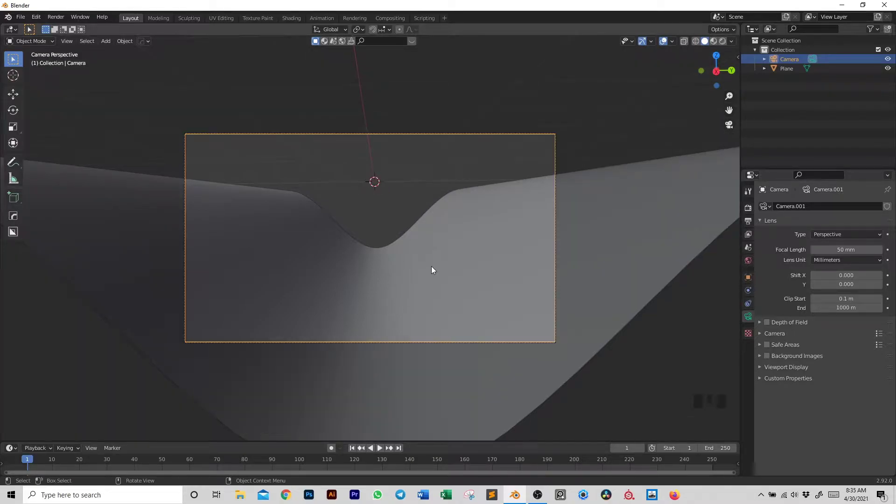
key(n)
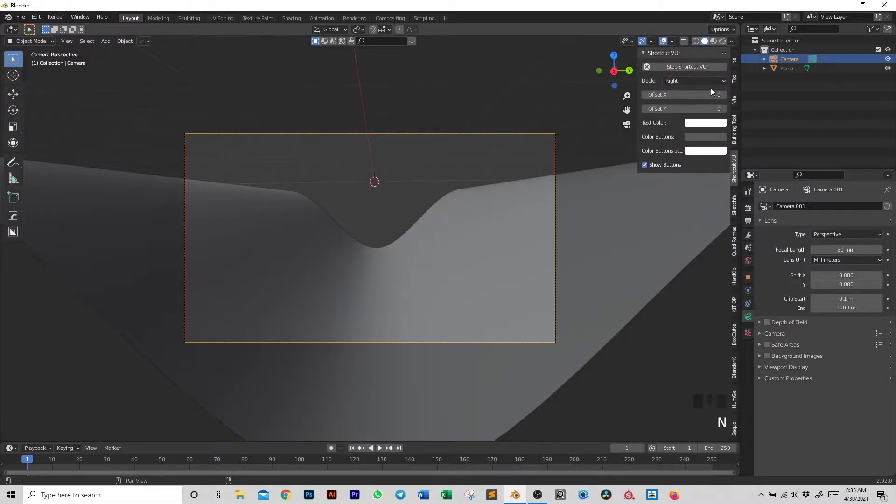
click(735, 101)
click(684, 169)
key(n)
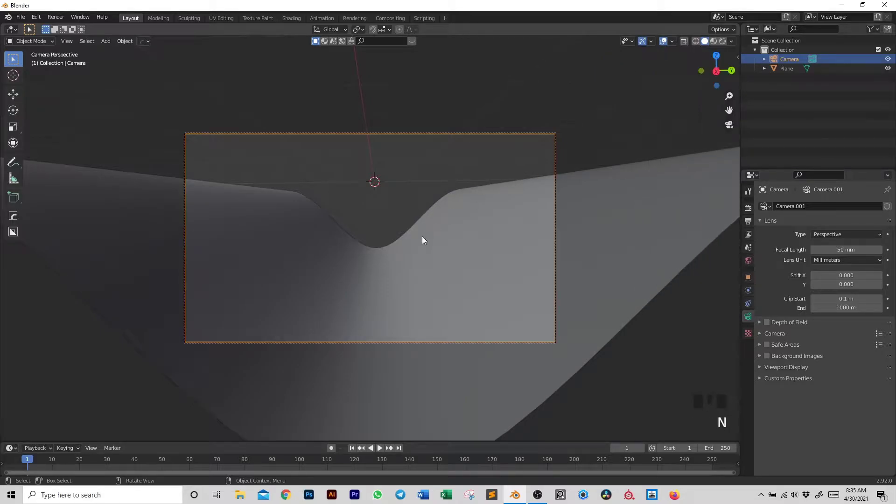
Steer the locked camera with orbits and zooms to frame the valley dip.
drag(411, 264, 410, 240)
scroll(up, 3)
scroll(up, 3)
scroll(down, 3)
drag(389, 246, 390, 238)
scroll(up, 3)
drag(385, 242, 389, 225)
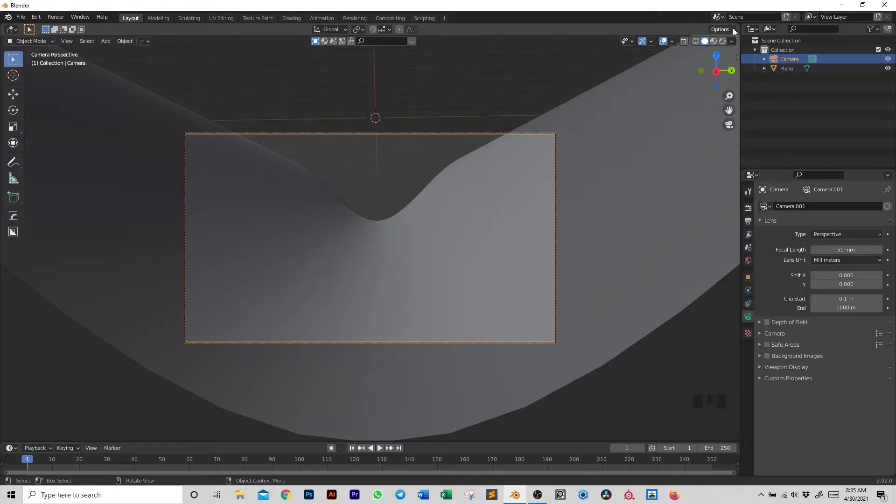
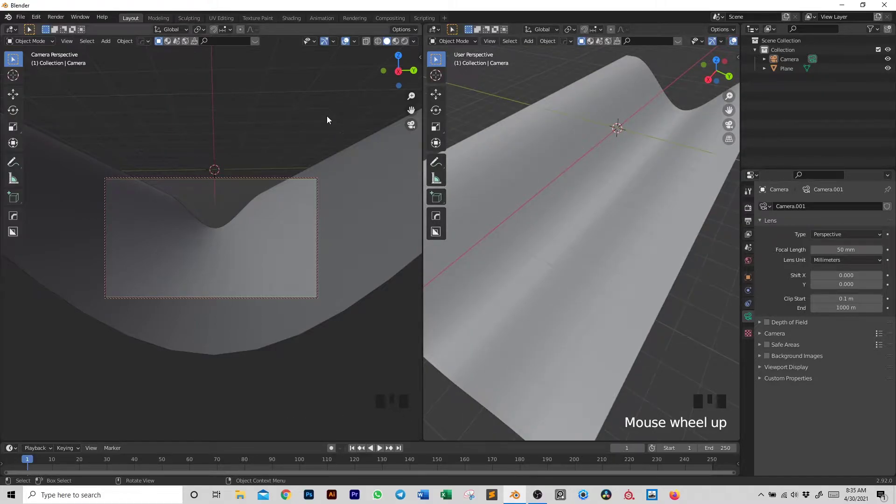
Split the 3D Viewport so the camera view sits beside a free user-perspective view.
drag(396, 43, 761, 316)
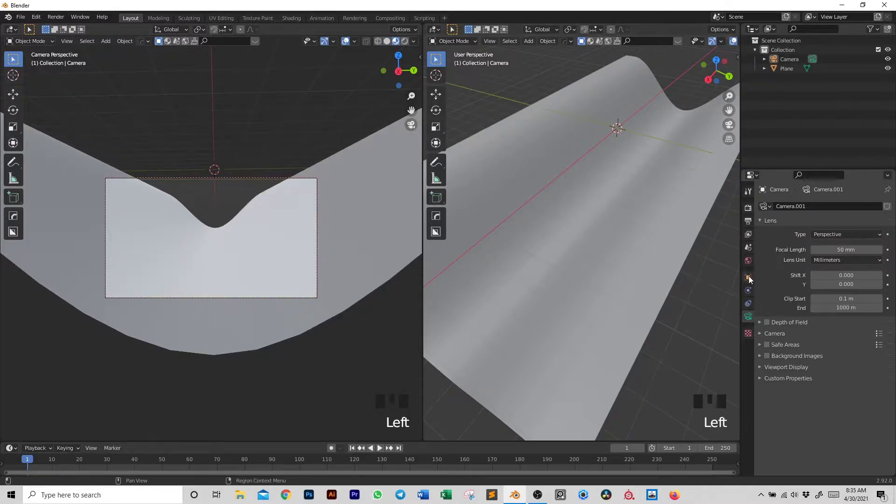
Assign the Ground rock material to the plane and show the camera view rendered against a white world.
click(347, 189)
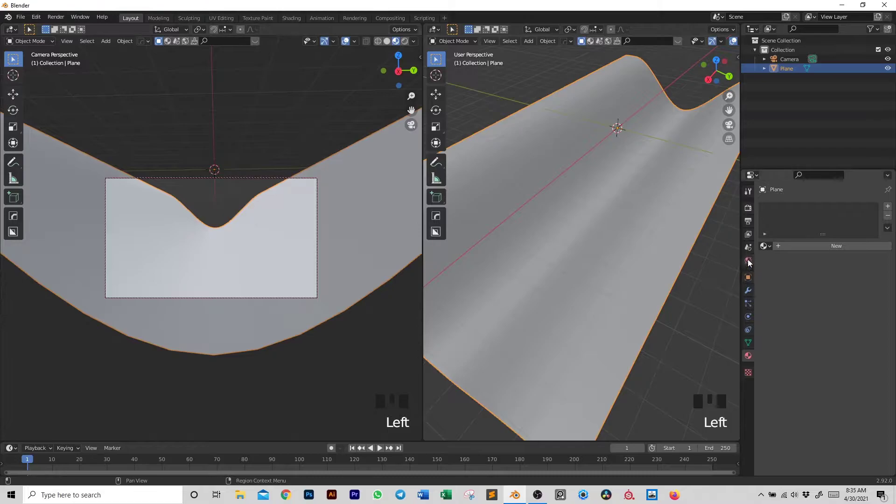
drag(764, 249, 408, 44)
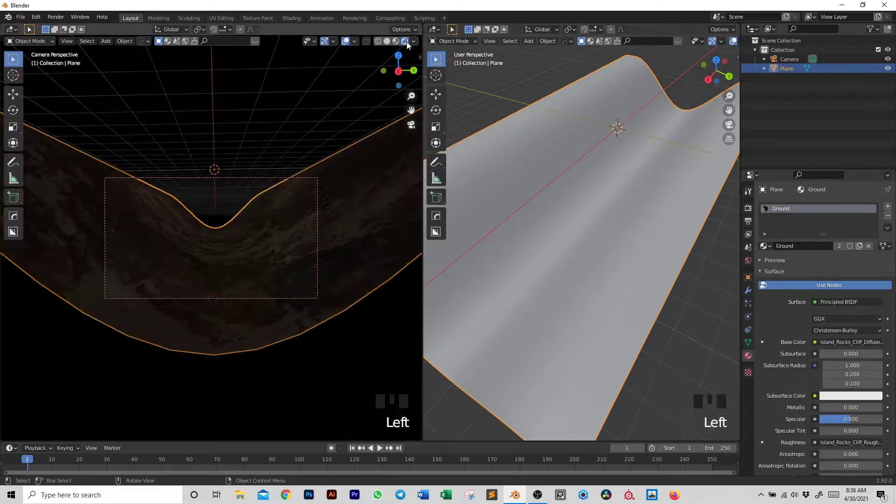
click(754, 212)
drag(833, 211, 874, 172)
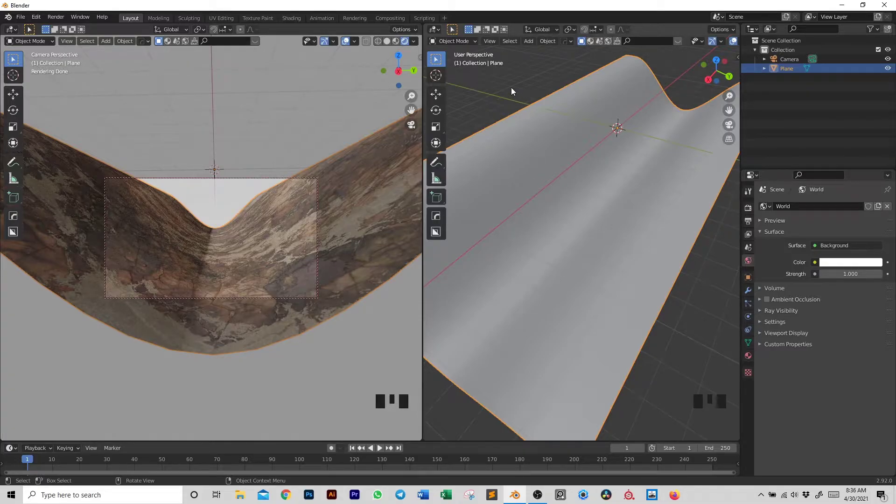
click(510, 87)
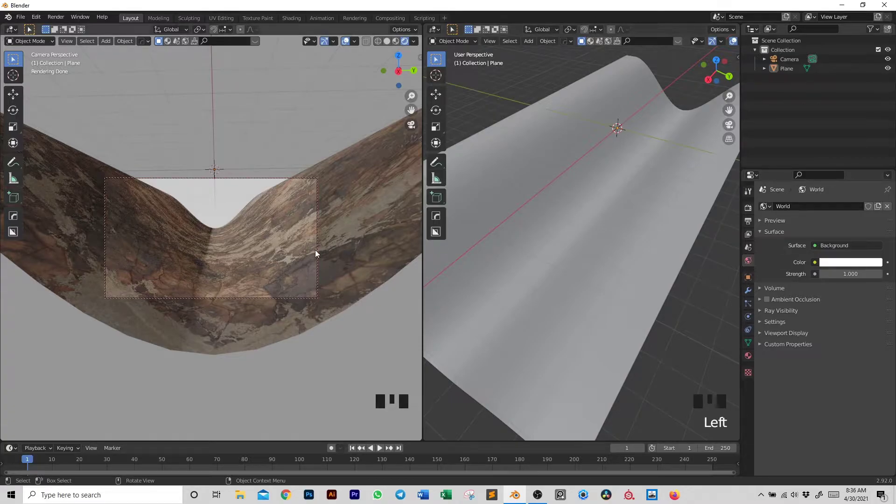
drag(625, 236, 625, 220)
scroll(down, 3)
drag(630, 234, 624, 239)
click(625, 239)
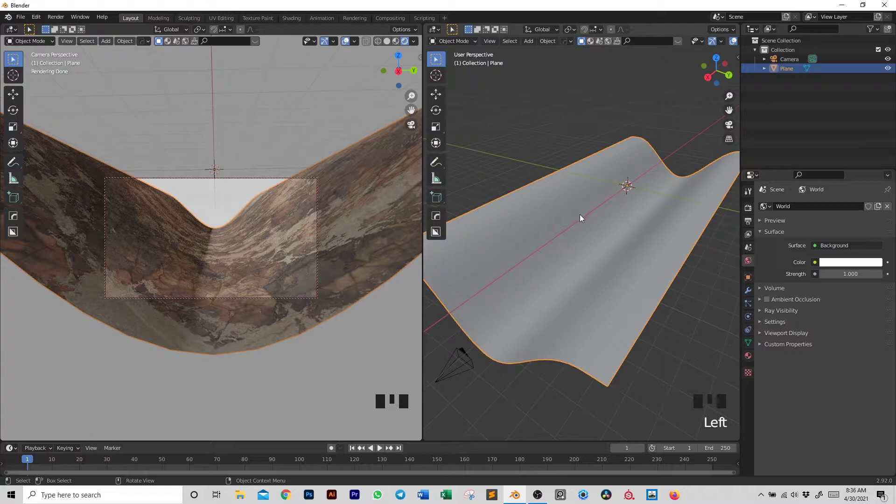
In Edit Mode, pull a vertex upward with smooth falloff to raise the first soft bump.
key(Tab)
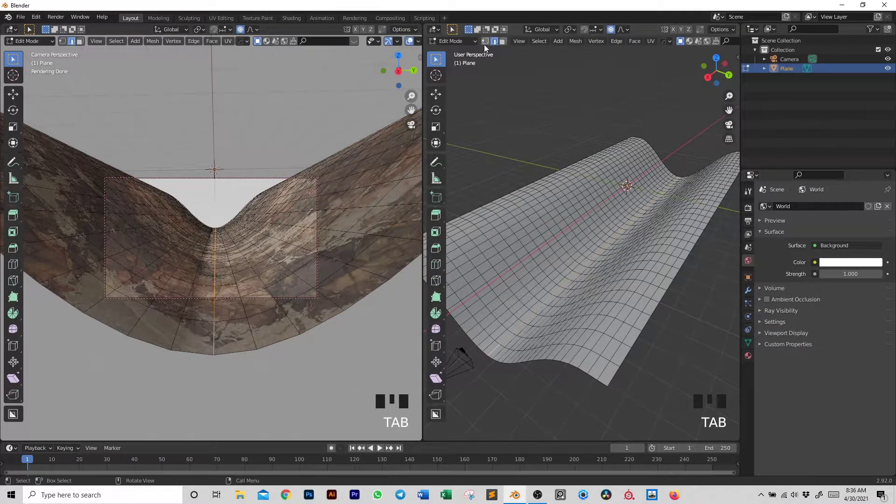
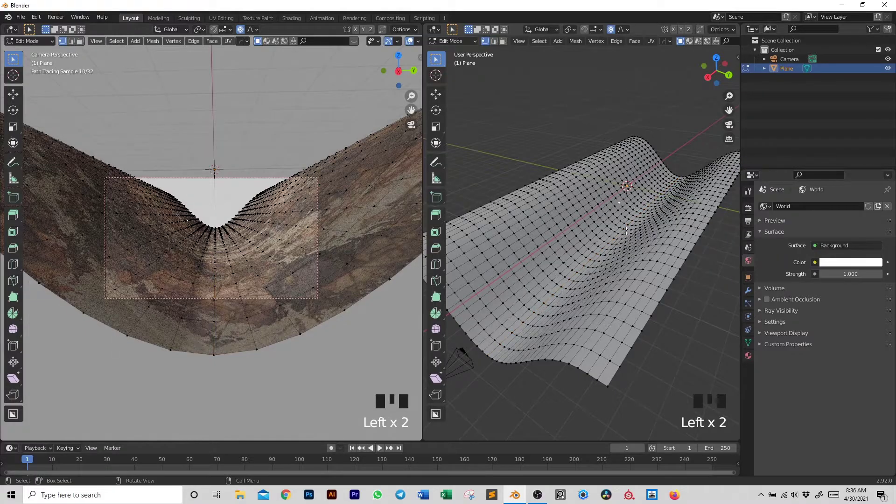
key(g)
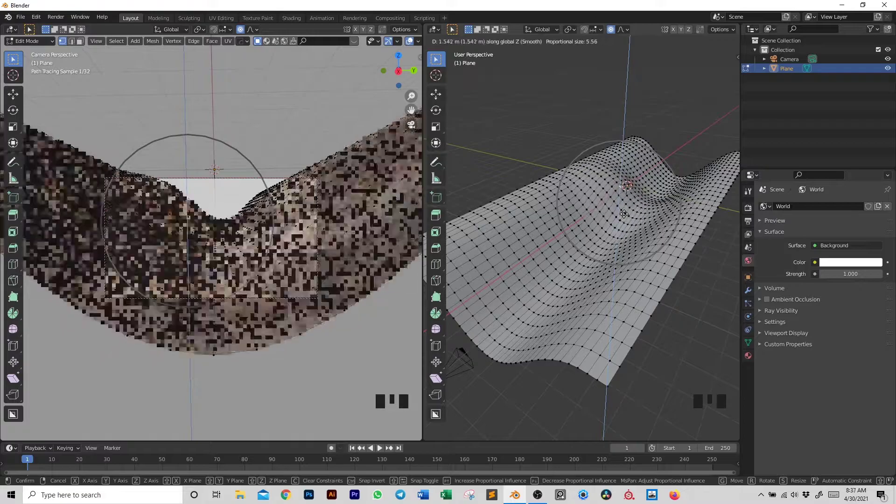
click(575, 261)
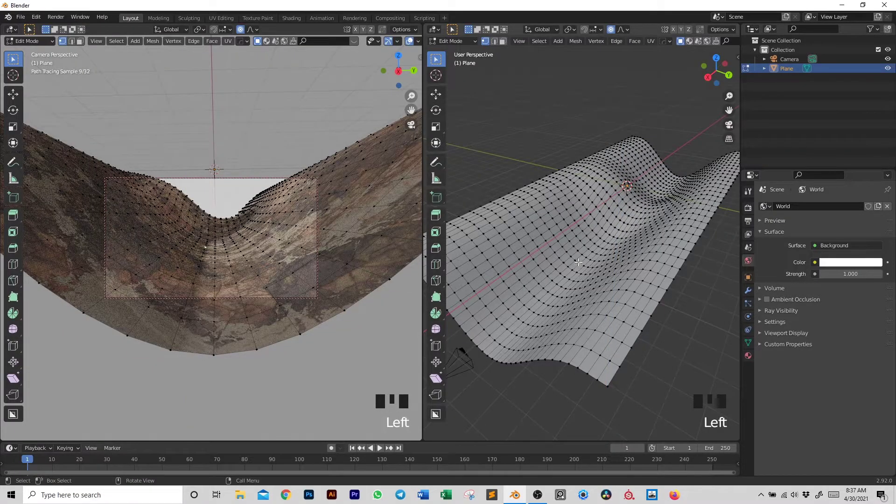
key(b)
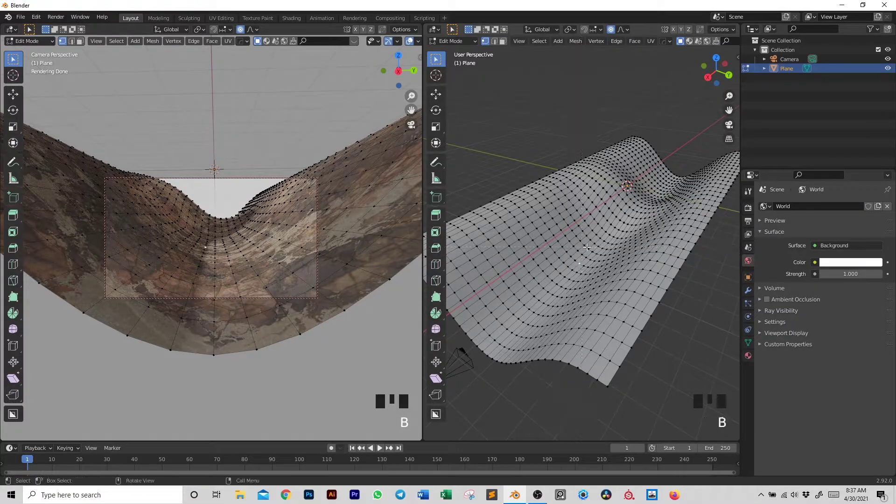
drag(594, 258, 602, 260)
scroll(up, 3)
scroll(up, 3)
Lift a vertex on the near slope vertically with soft falloff to form another bump.
click(596, 273)
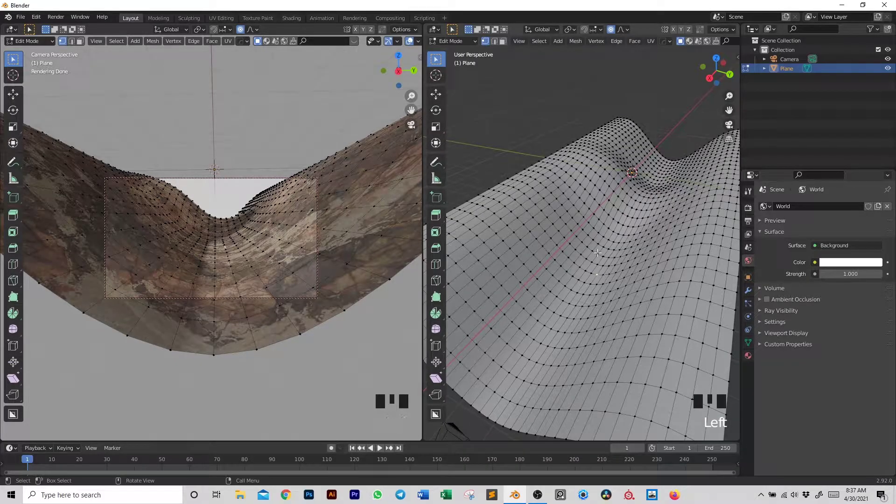
key(g)
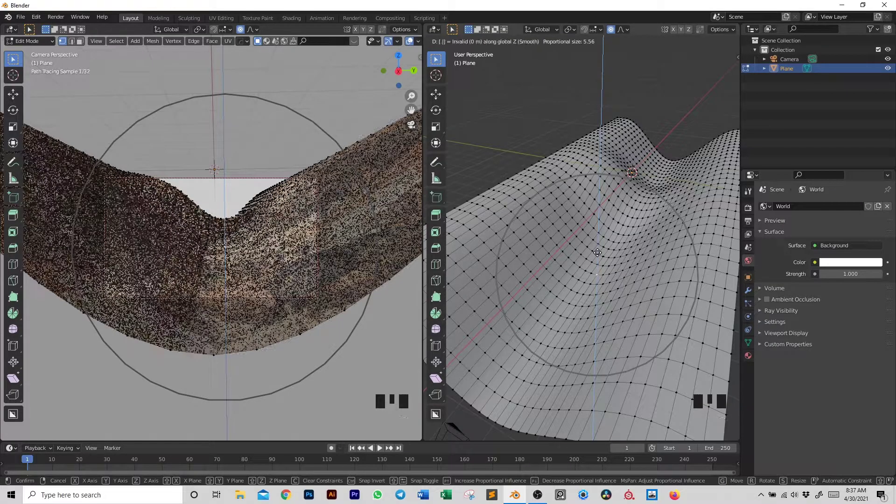
click(596, 286)
key(g)
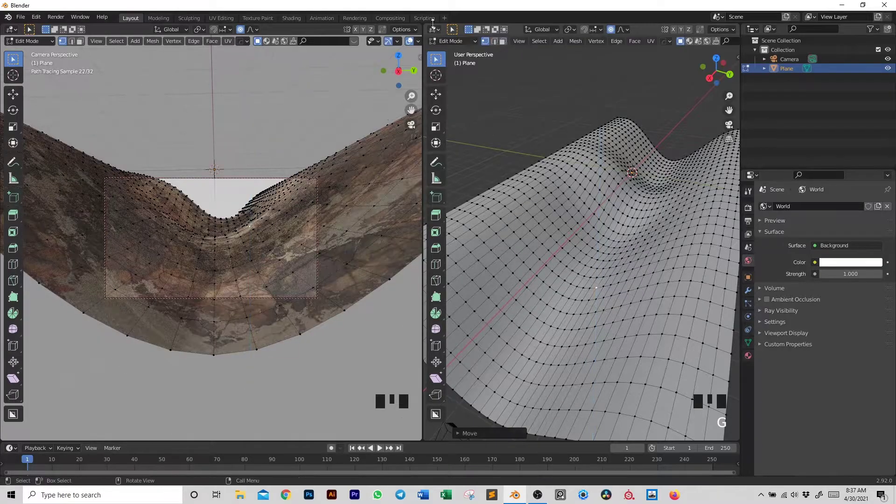
scroll(down, 3)
scroll(down, 3)
click(397, 42)
Pull a hillside vertex up and lower another to carve a dip with smooth falloff.
click(547, 281)
key(g)
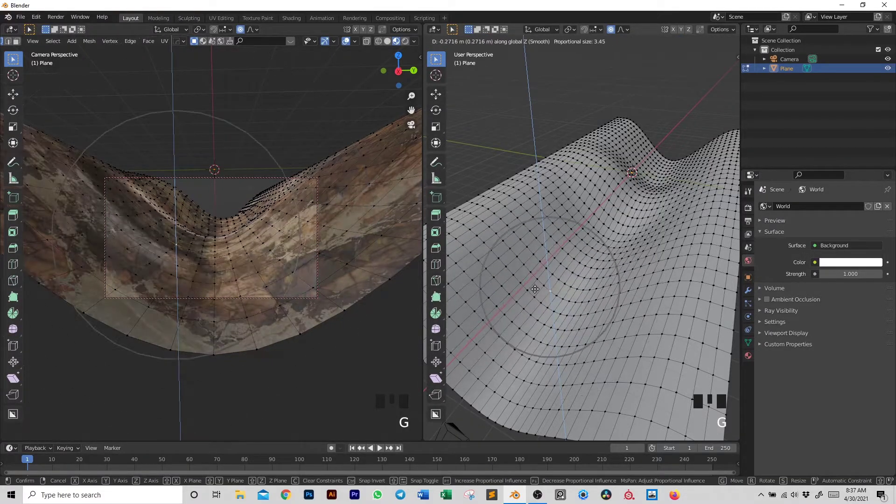
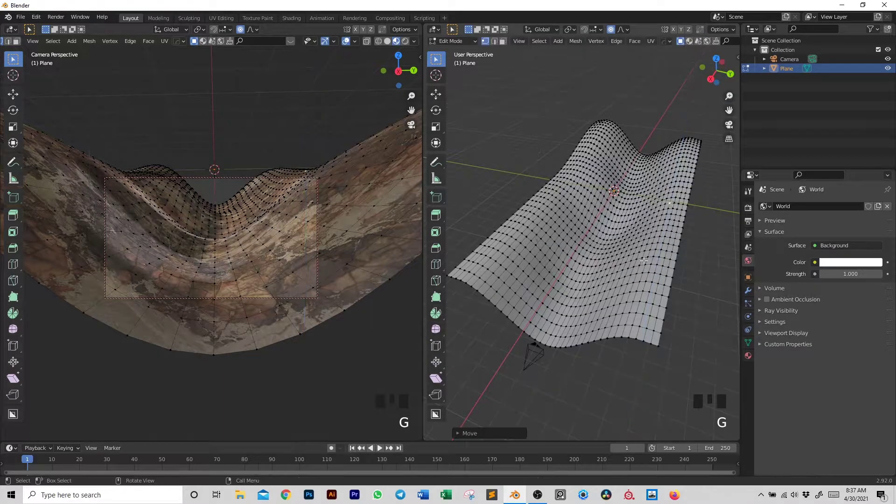
click(619, 265)
key(g)
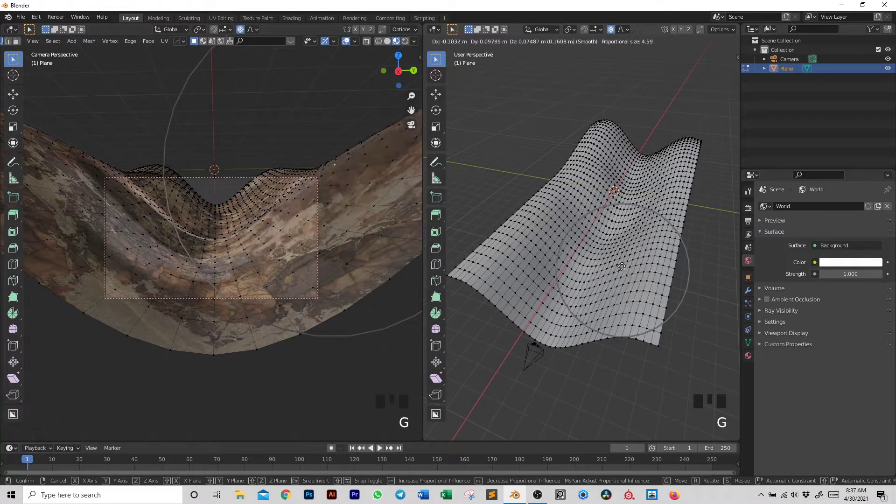
click(572, 243)
key(g)
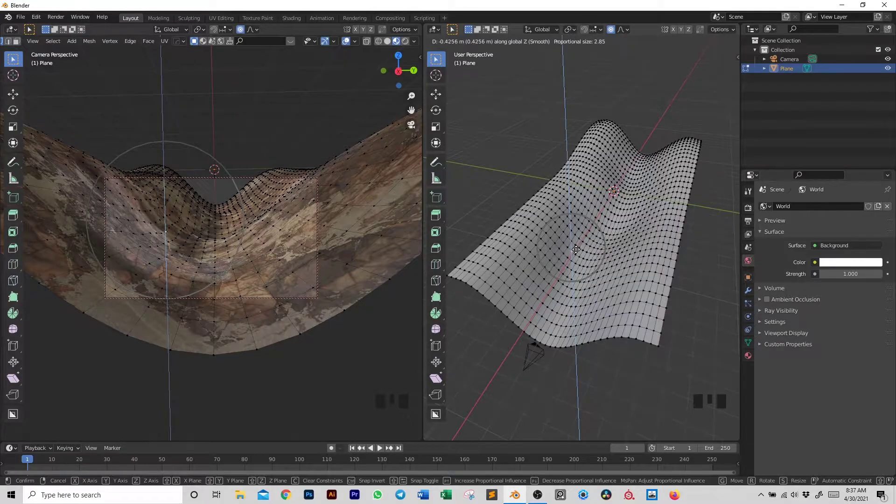
key(g)
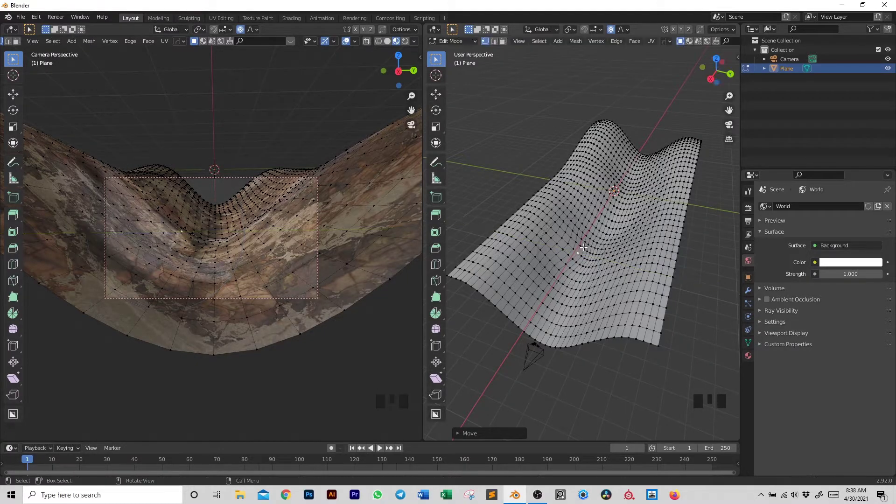
Reshape vertices higher and lower on the slope into more rolling hills.
click(565, 182)
key(g)
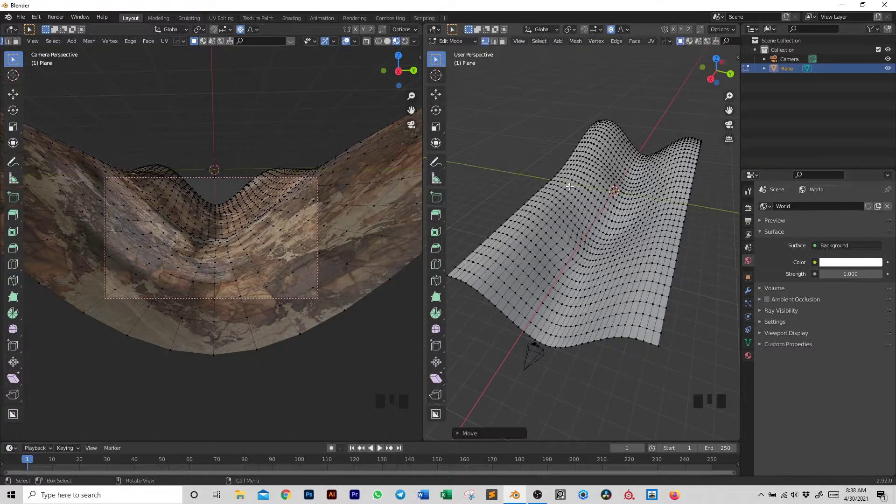
key(g)
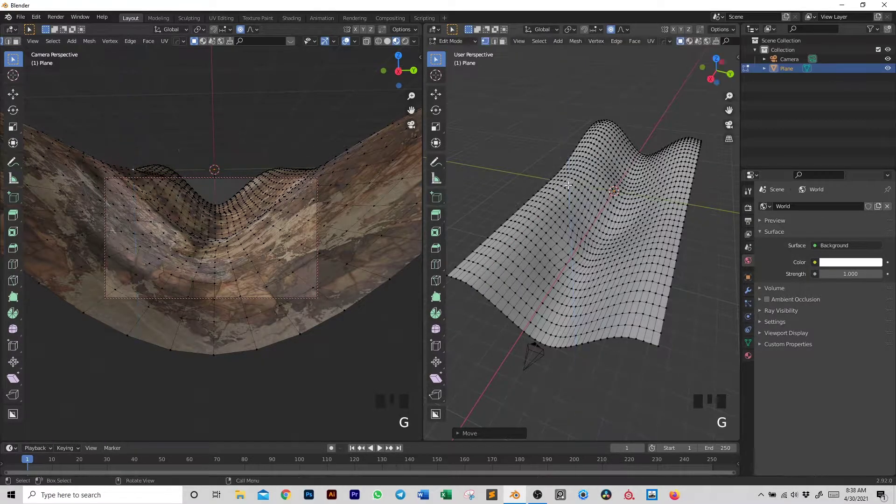
click(583, 286)
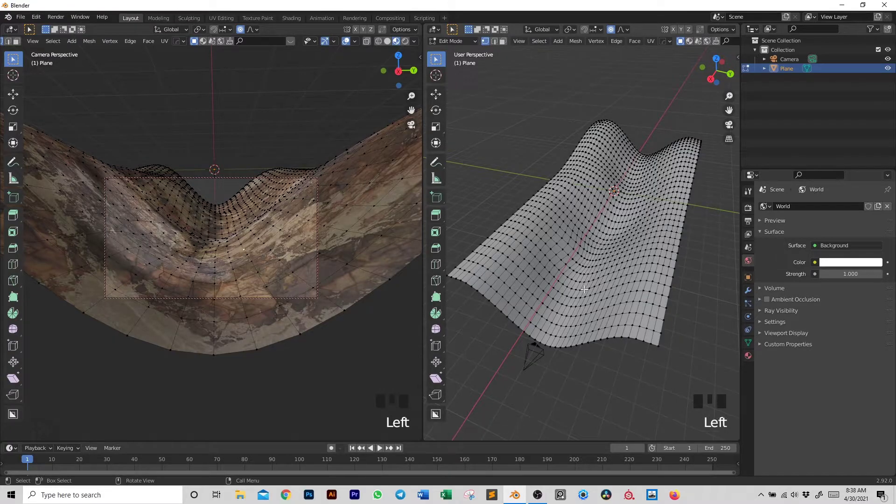
key(g)
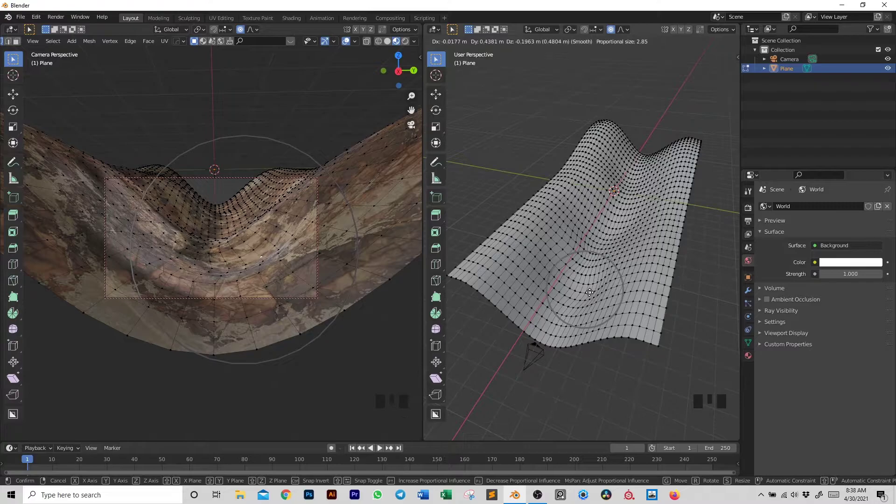
key(Tab)
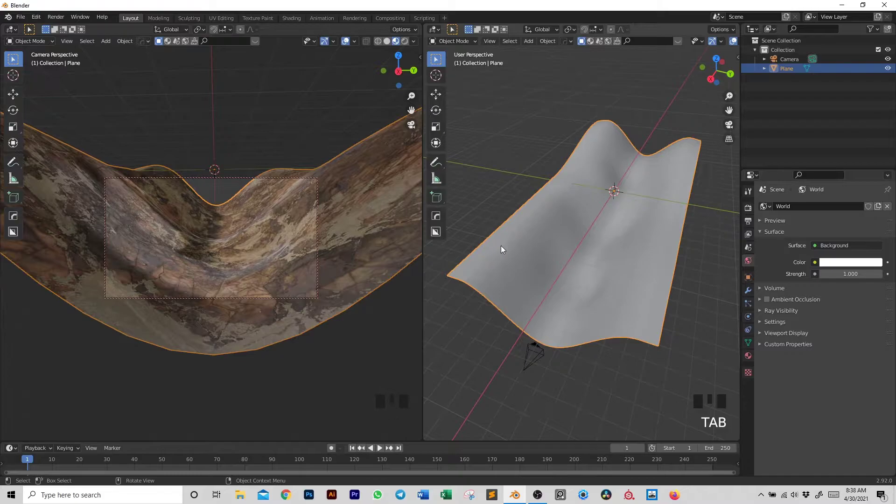
click(551, 157)
key(Tab)
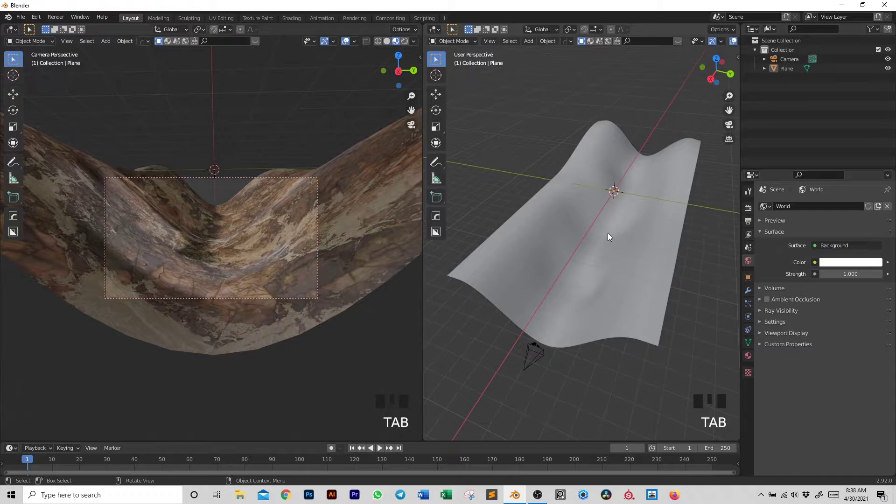
middle_click(602, 229)
scroll(down, 3)
scroll(up, 3)
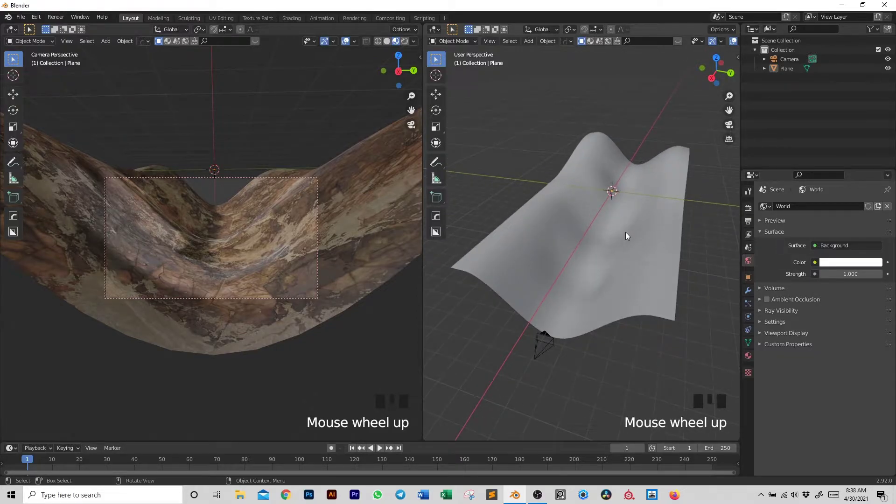
scroll(up, 3)
drag(640, 237, 613, 234)
scroll(down, 3)
drag(607, 233, 597, 230)
scroll(down, 3)
drag(588, 234, 572, 239)
scroll(up, 3)
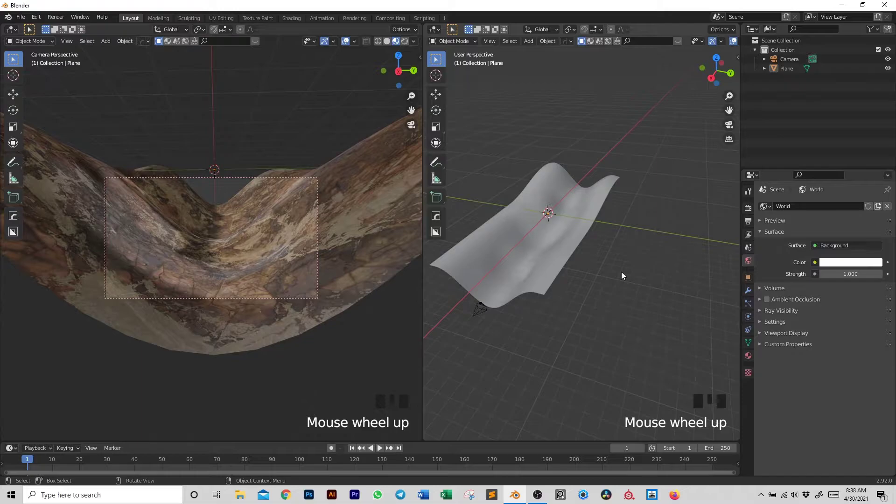
key(n)
Scatter Bahiagrass, Banana, Beech and rock elements over the plane with the Sequoia add-on.
click(737, 427)
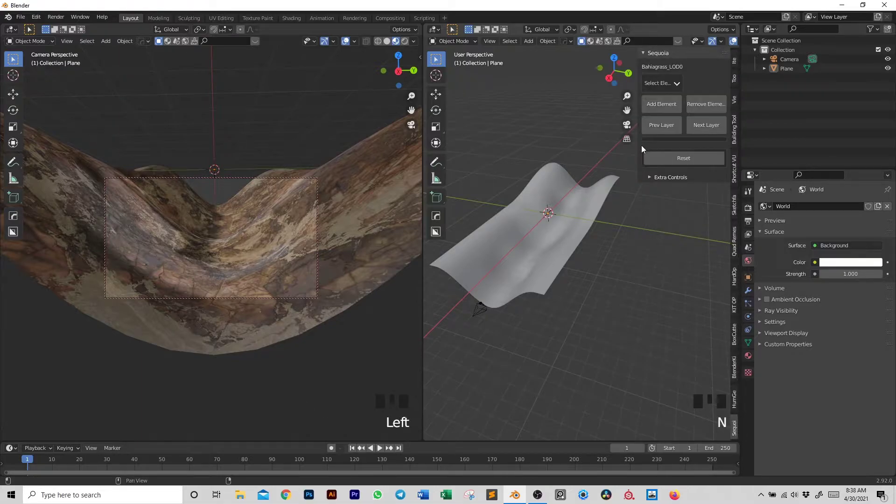
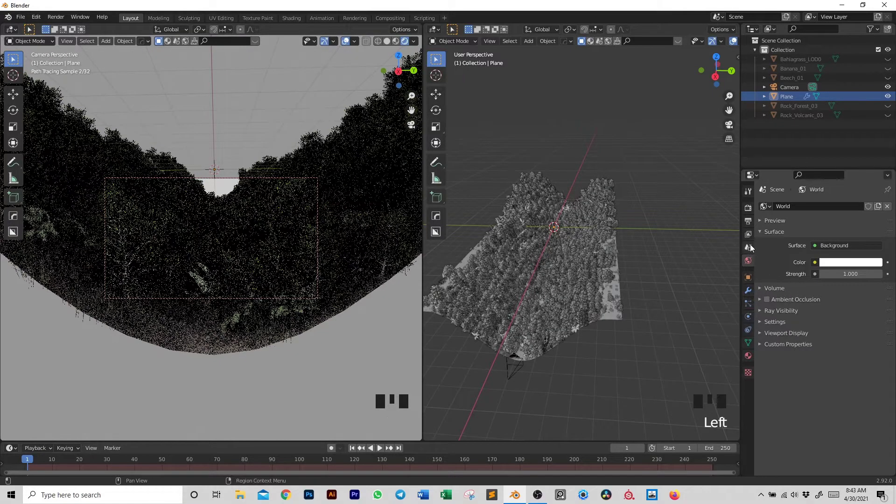
Maximize the camera viewport and enable Render Region so only the camera frame renders.
drag(749, 224, 830, 277)
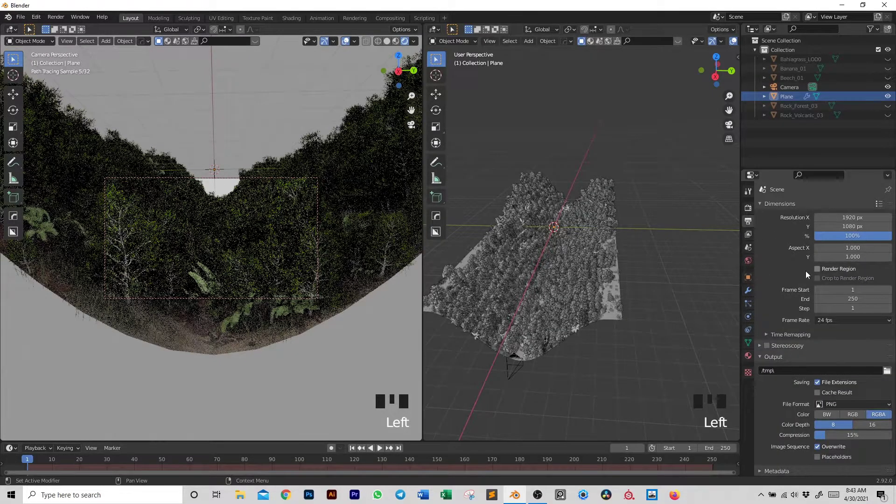
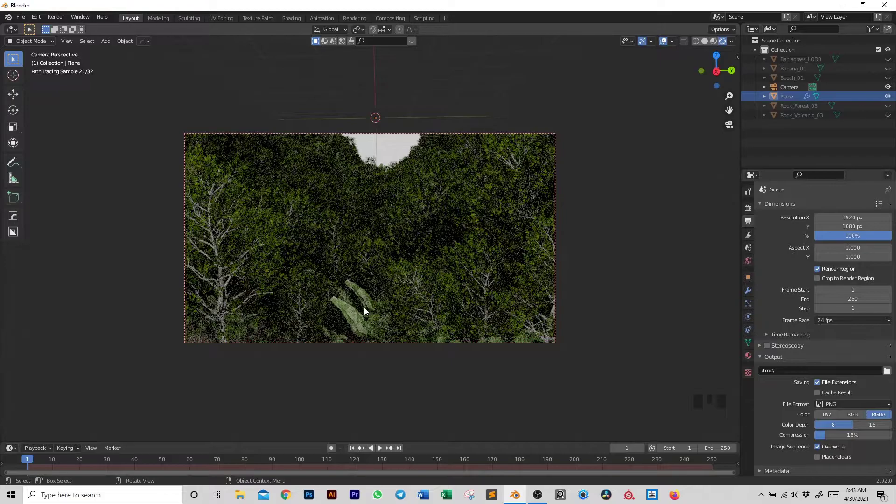
click(354, 324)
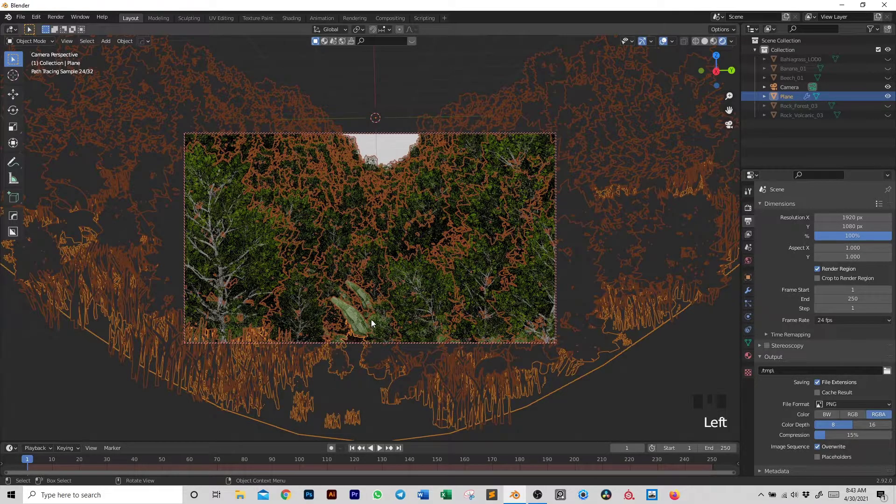
click(393, 160)
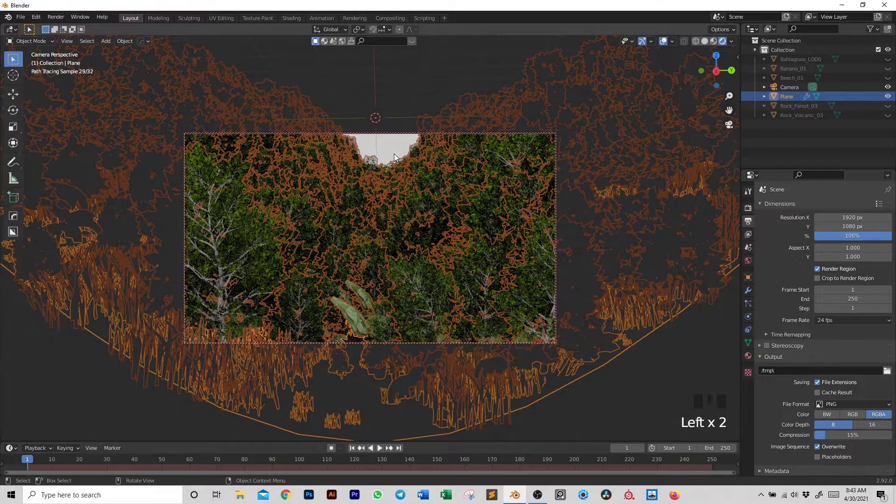
click(396, 153)
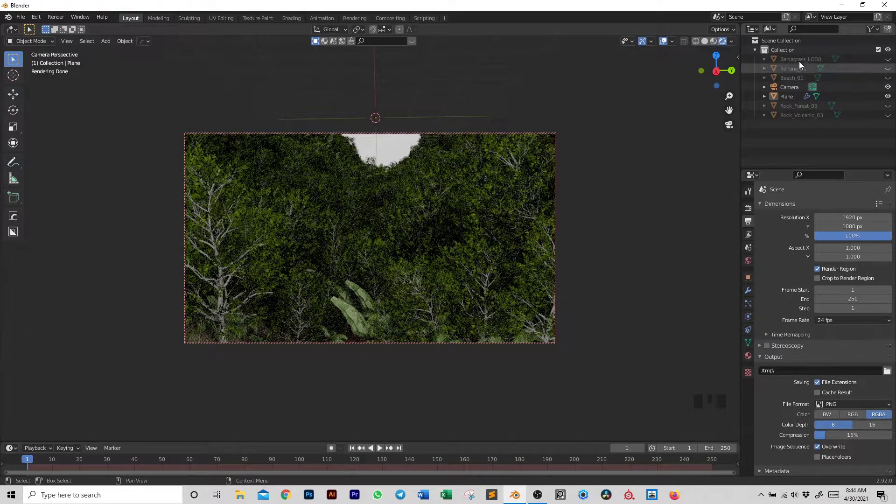
Select the Banana_01 object in the Outliner.
click(801, 62)
click(799, 73)
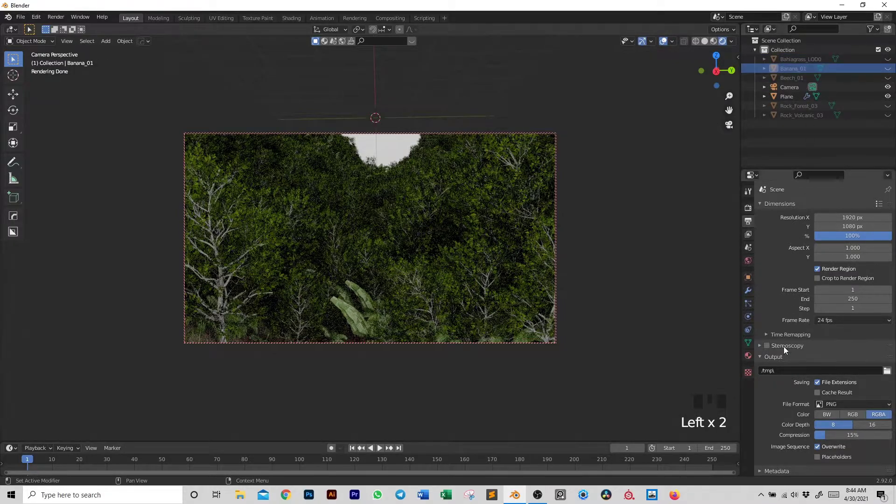
Give Banana_01 a Subdivision Surface modifier with render level 3.
click(748, 293)
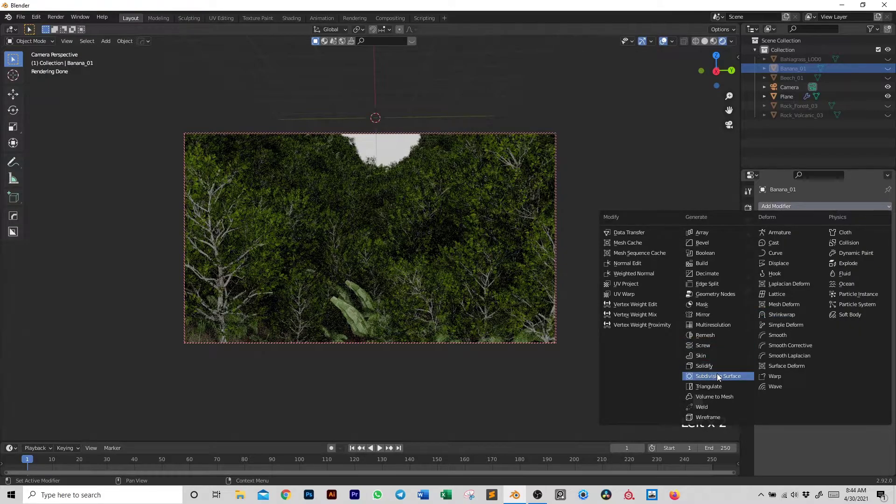
drag(719, 376, 699, 329)
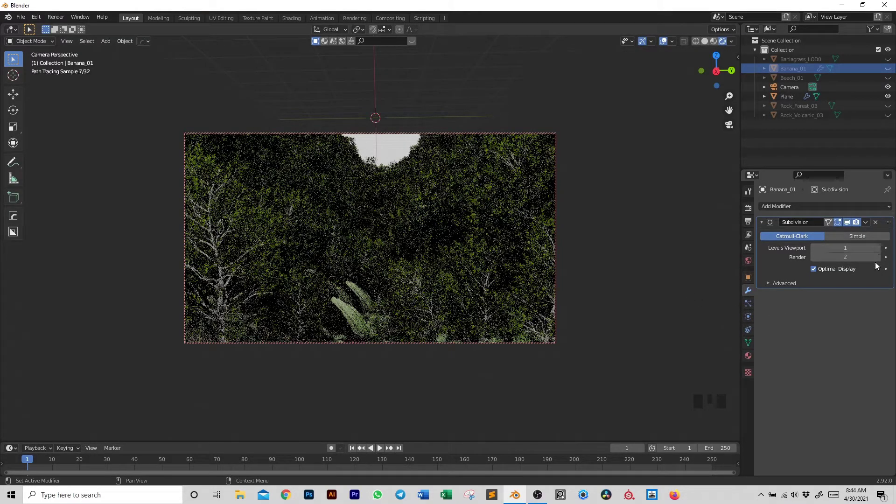
drag(880, 261, 424, 167)
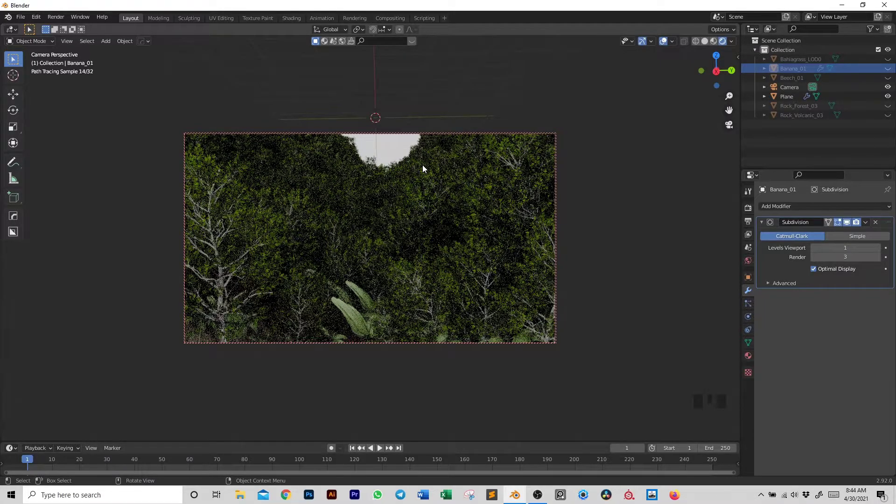
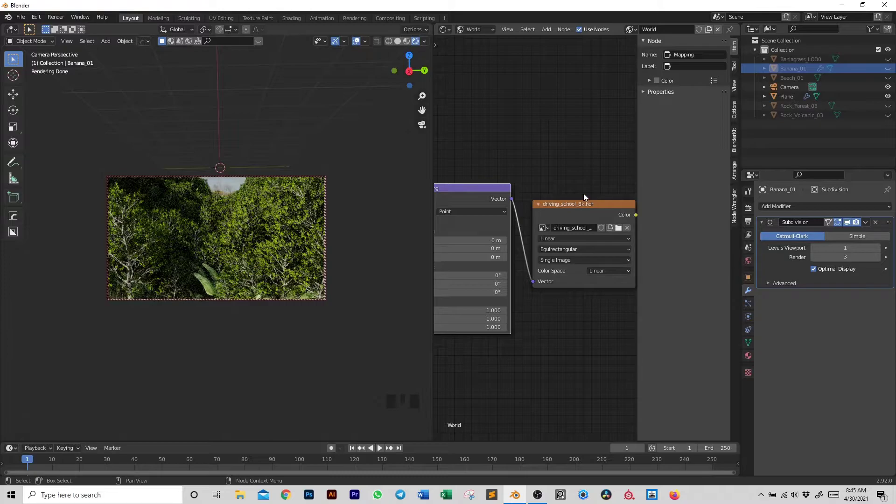
Frame the Texture Coordinate and Mapping nodes feeding the driving_school HDR environment texture.
drag(585, 212, 490, 218)
scroll(down, 3)
scroll(down, 3)
scroll(up, 3)
scroll(down, 3)
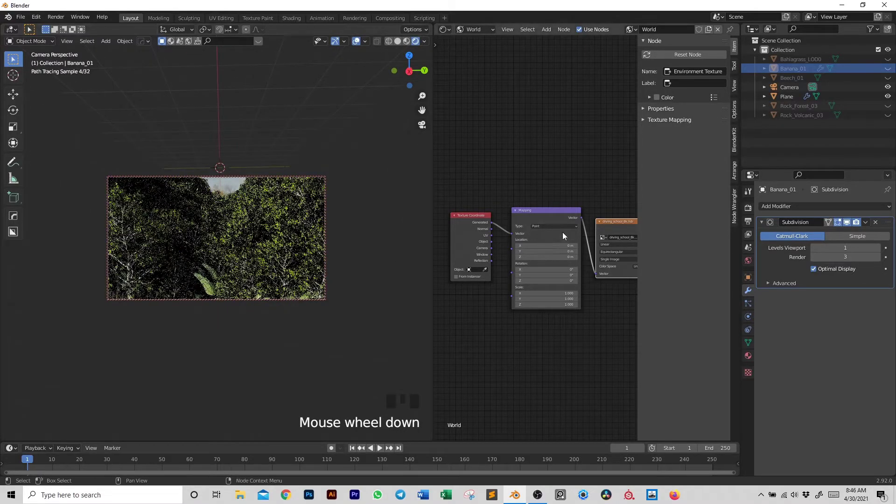
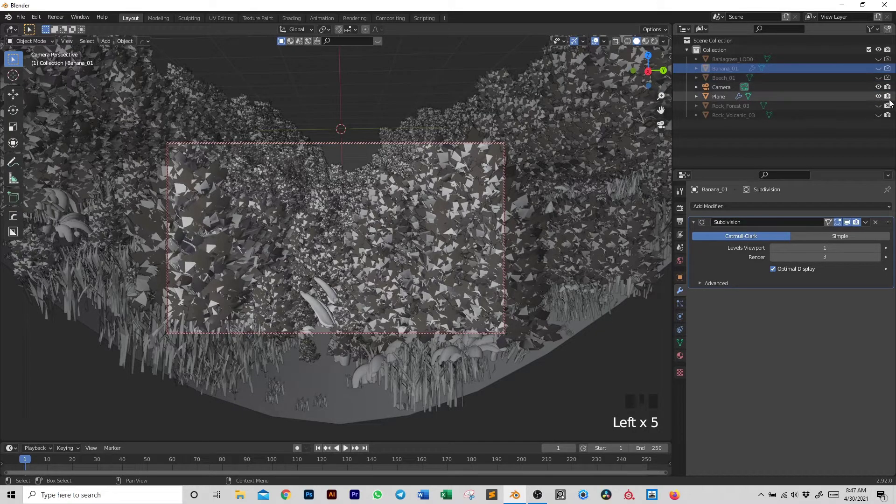
Join the Shader Editor into the 3D Viewport and switch to Solid shading.
drag(888, 106, 887, 60)
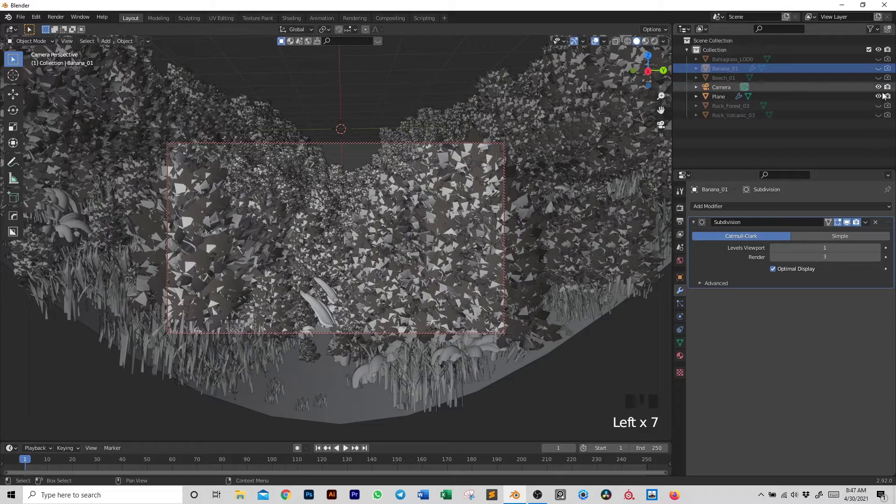
click(749, 153)
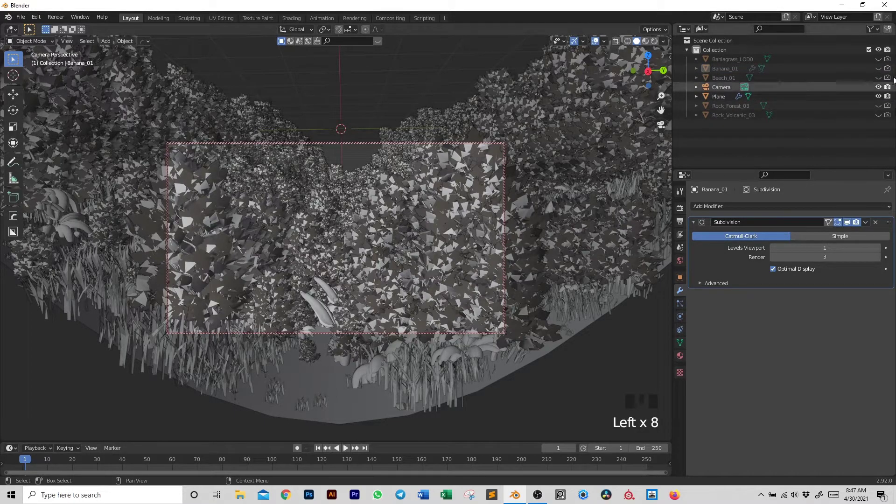
click(433, 185)
Hide the scatter source objects and select the Plane to show its particle systems.
click(881, 99)
drag(881, 99, 722, 99)
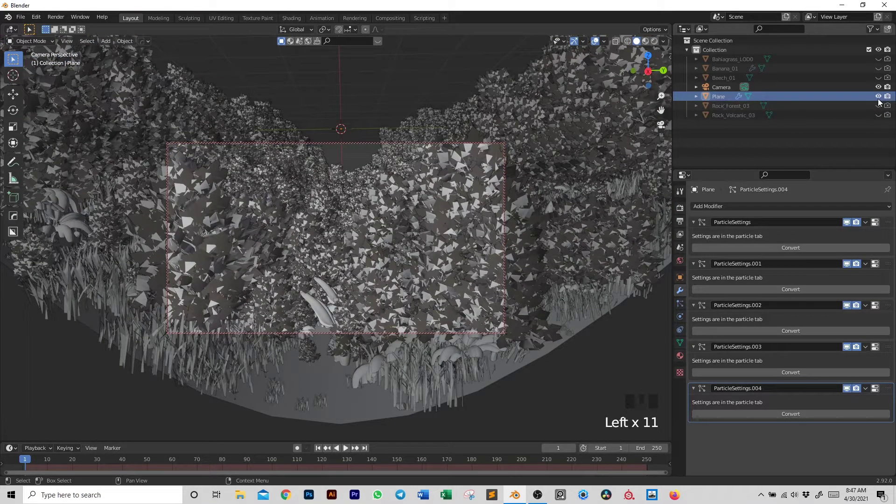